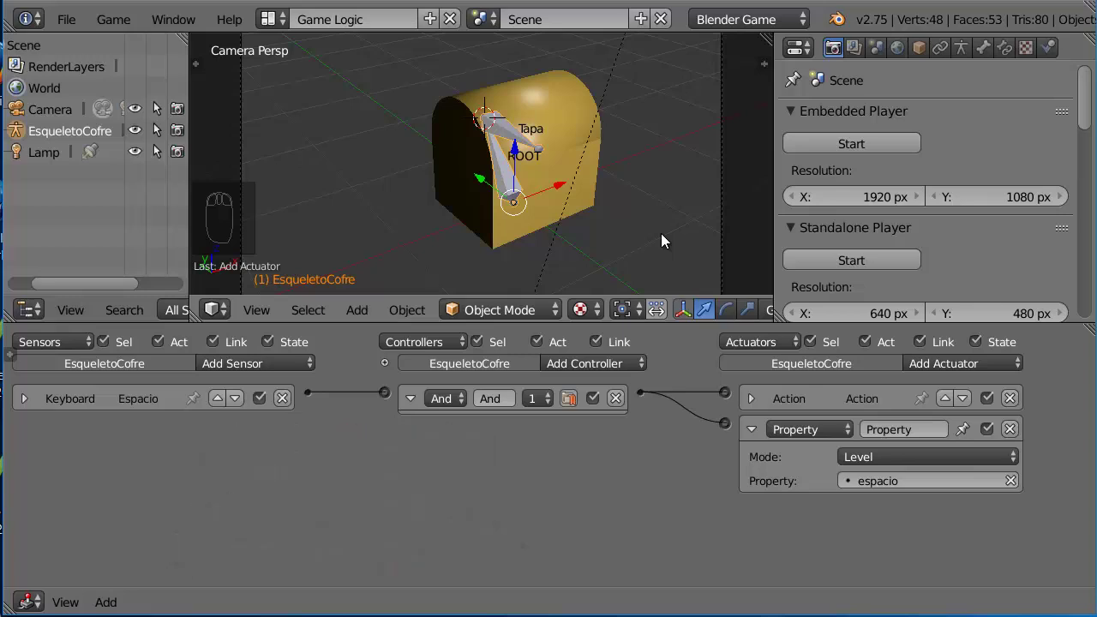
Step: Reveal the Action actuator's settings while folding away the Property actuator
left_click_drag(612, 256, 674, 189)
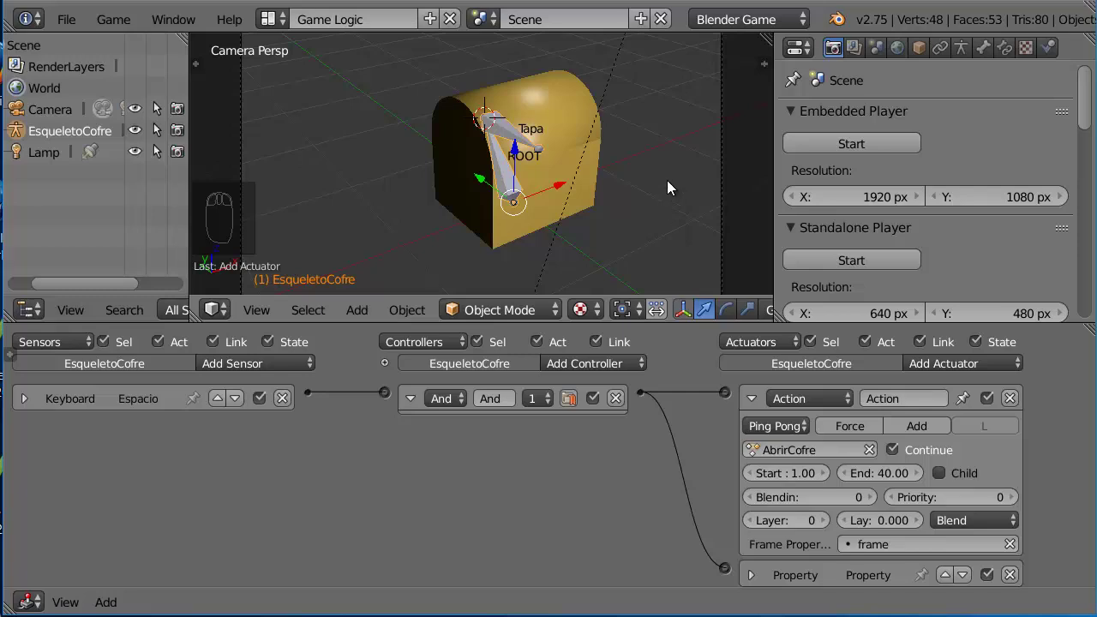
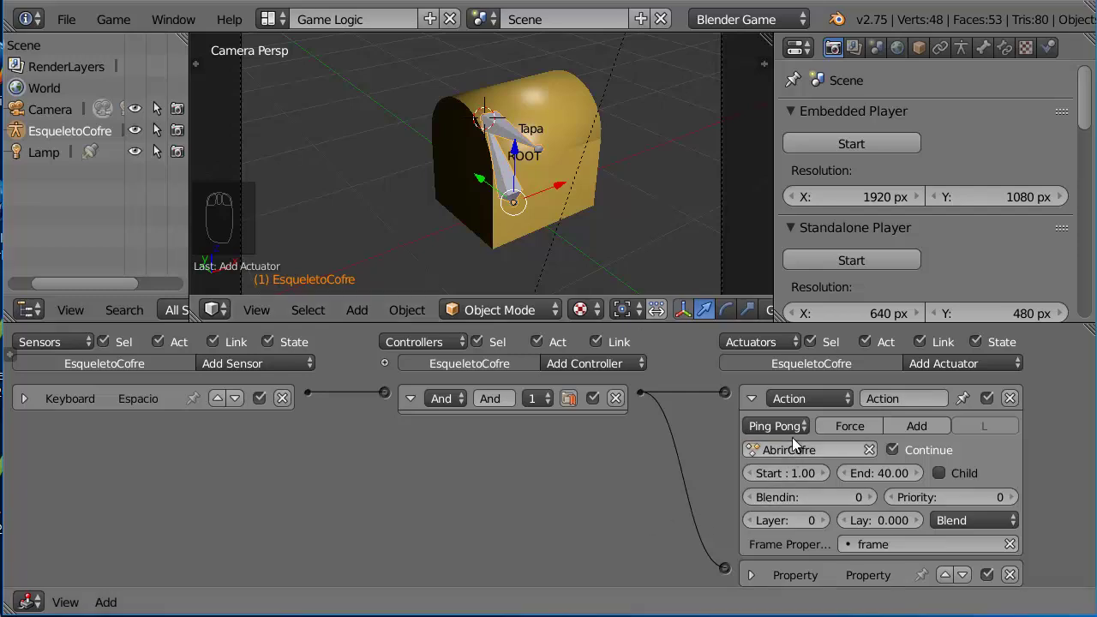
Step: Set the AbrirCofre Action actuator's play mode from Ping Pong to Flipper
left_click(693, 239)
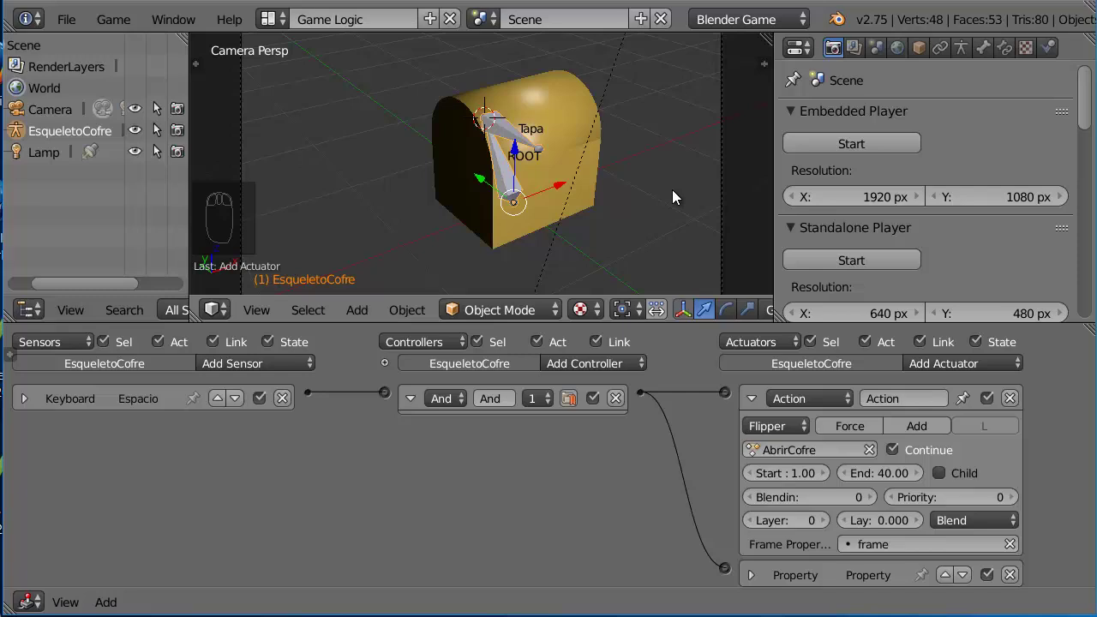